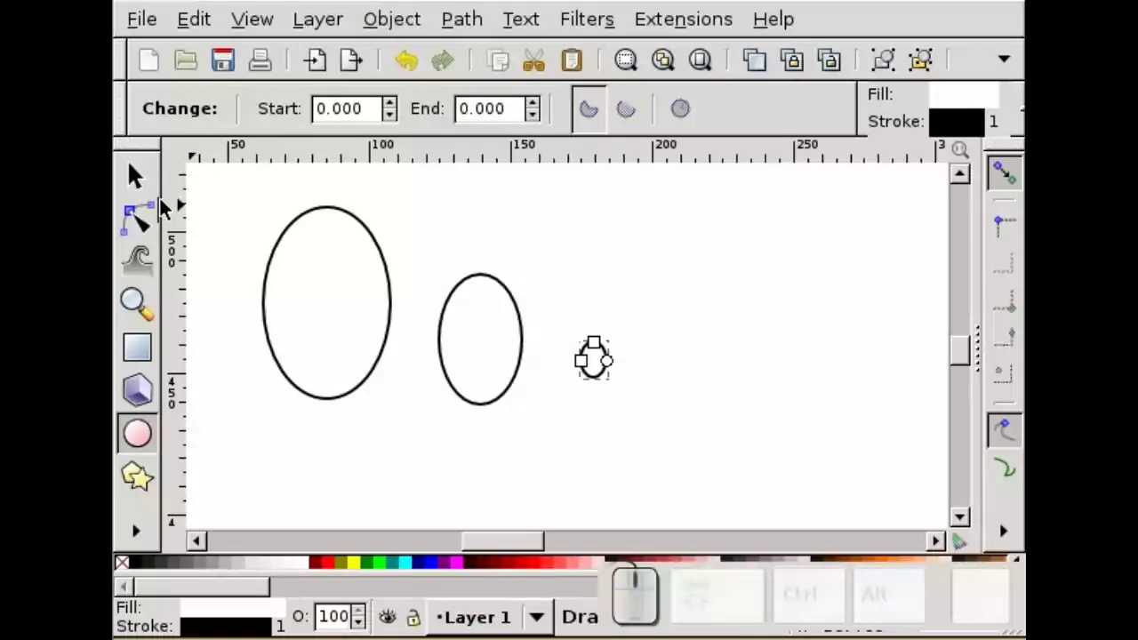
Select the middle ellipse with the Selector tool and fill it black from the palette
left_click(139, 190)
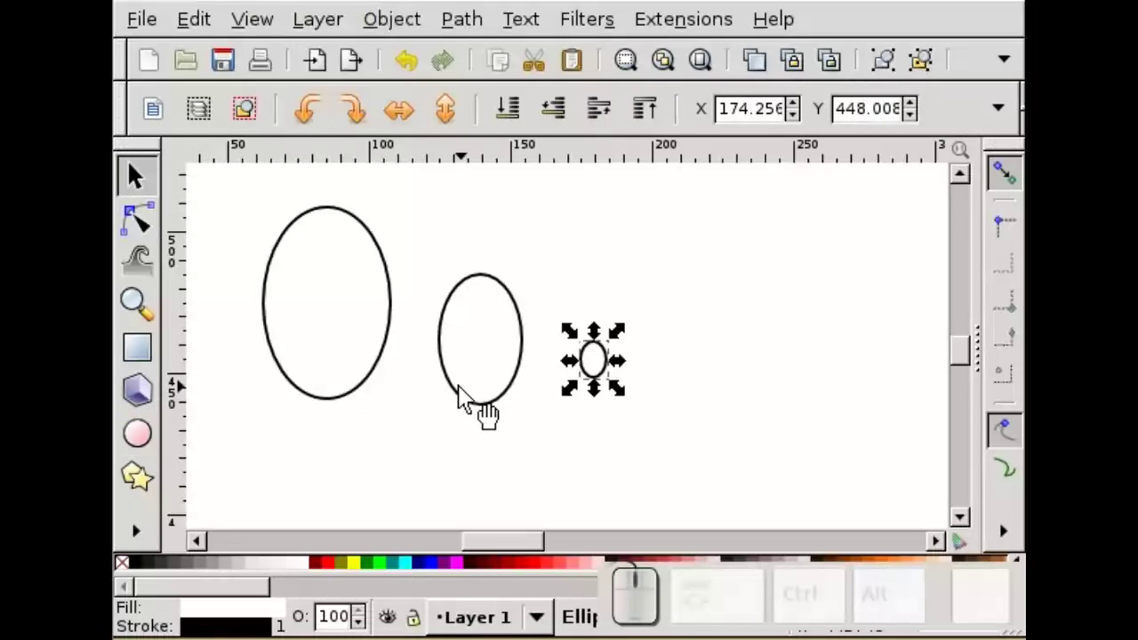
left_click(478, 414)
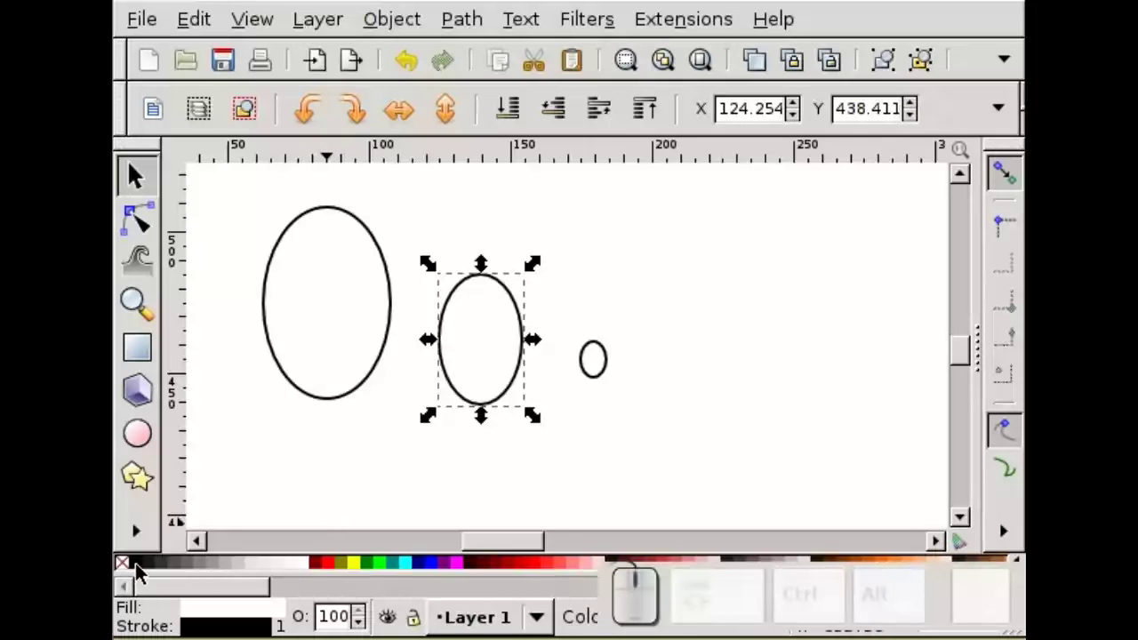
left_click(143, 572)
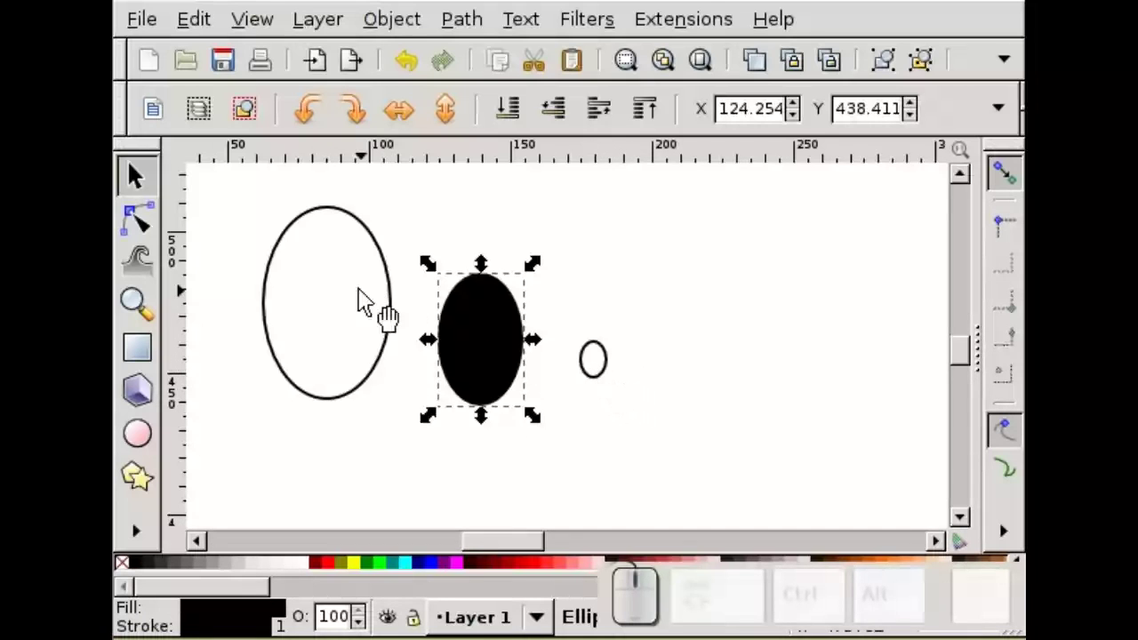
Select the big ellipse twice to bring up its rotation handles
left_click(406, 304)
left_click(407, 305)
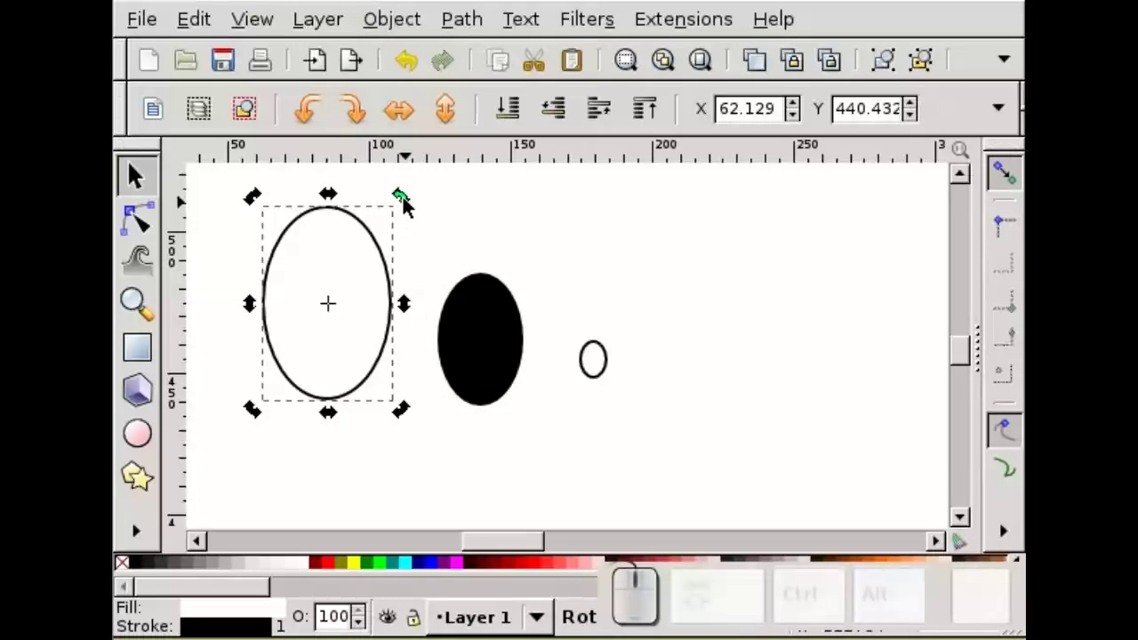
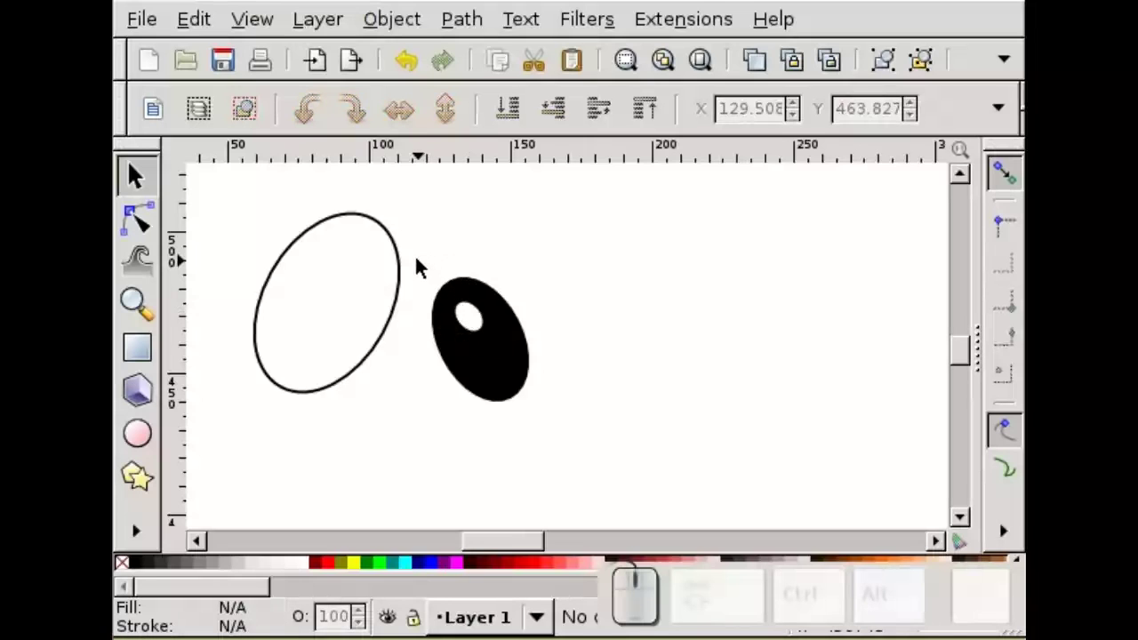
Rubber-band select the pupil with its highlight and drag them onto the big white ellipse
left_click_drag(422, 267, 576, 423)
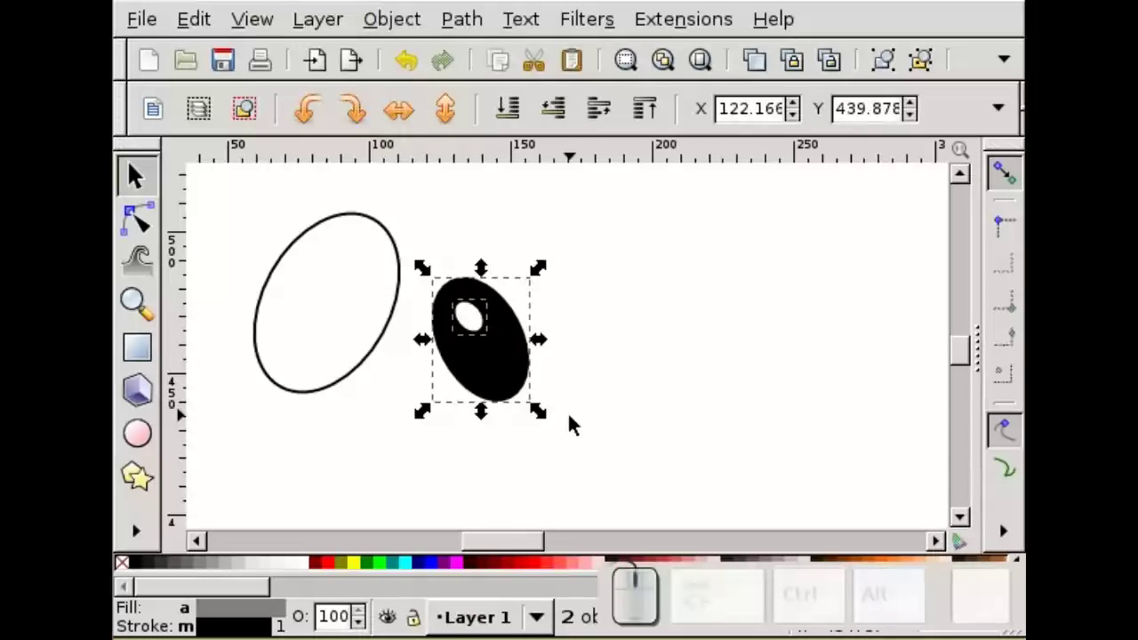
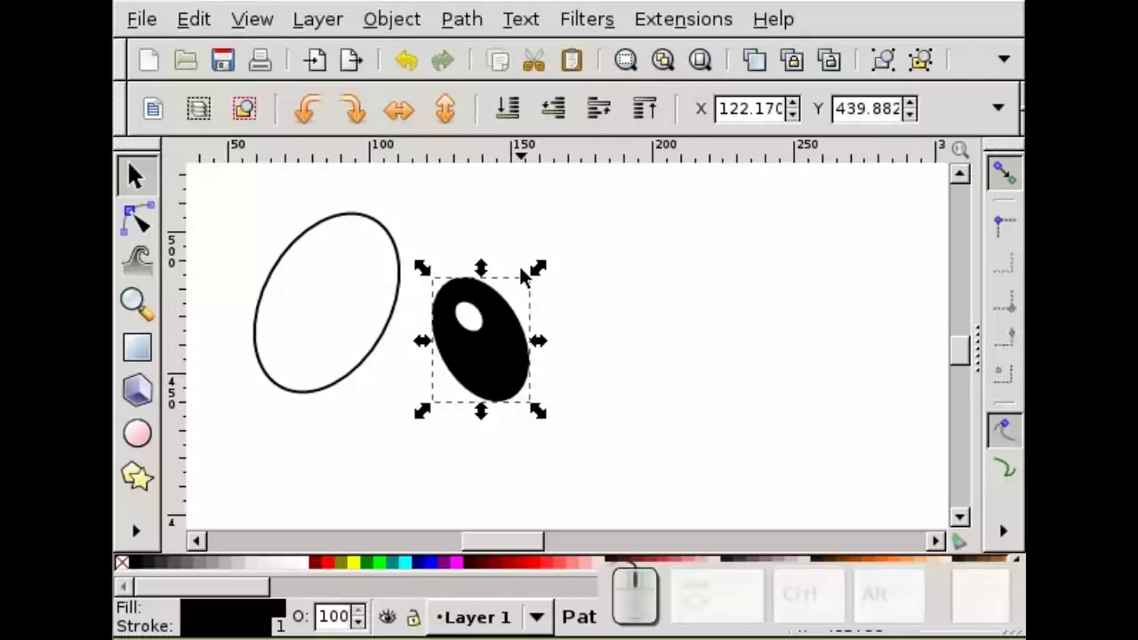
left_click_drag(512, 372, 367, 329)
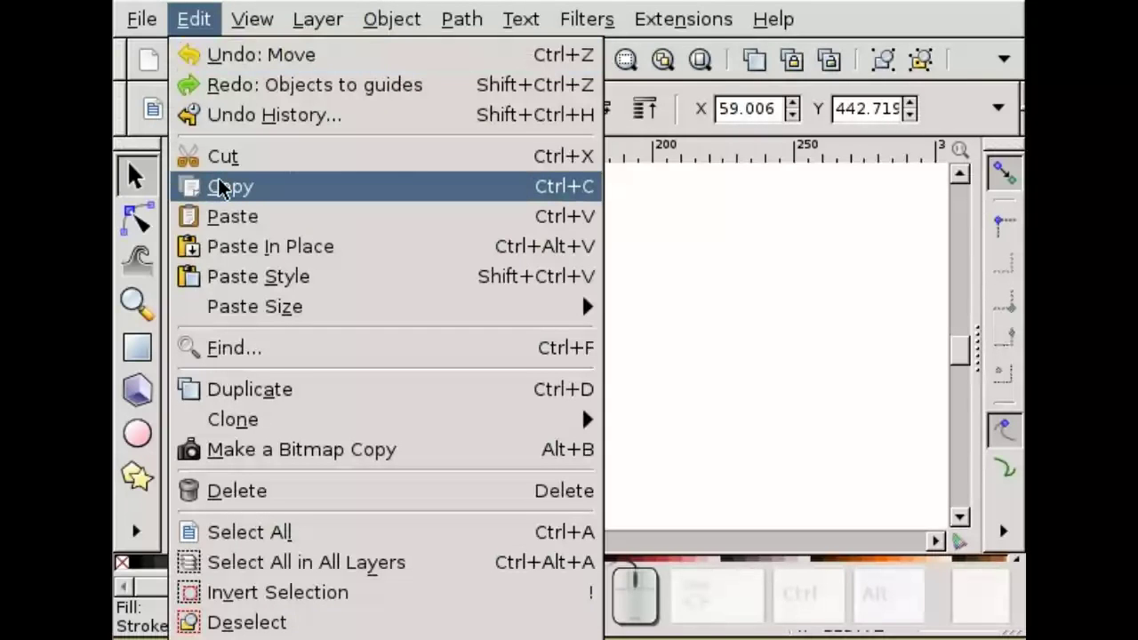
Paste a copy of the eye ellipse in place, add the pupil to the selection for intersection, then deselect
left_click(263, 393)
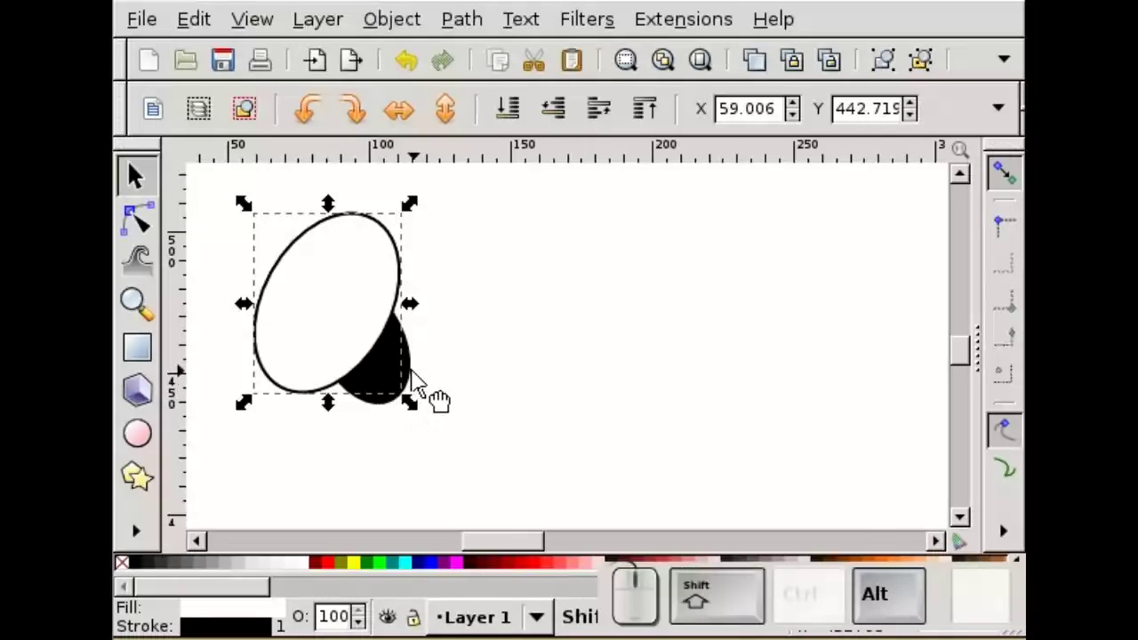
left_click(424, 391)
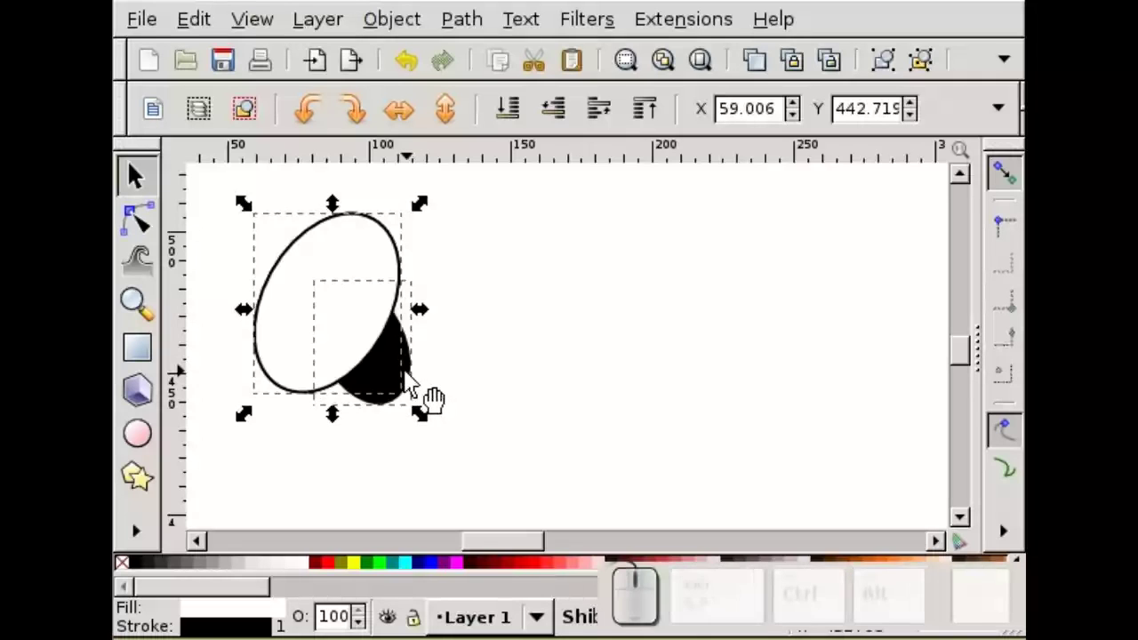
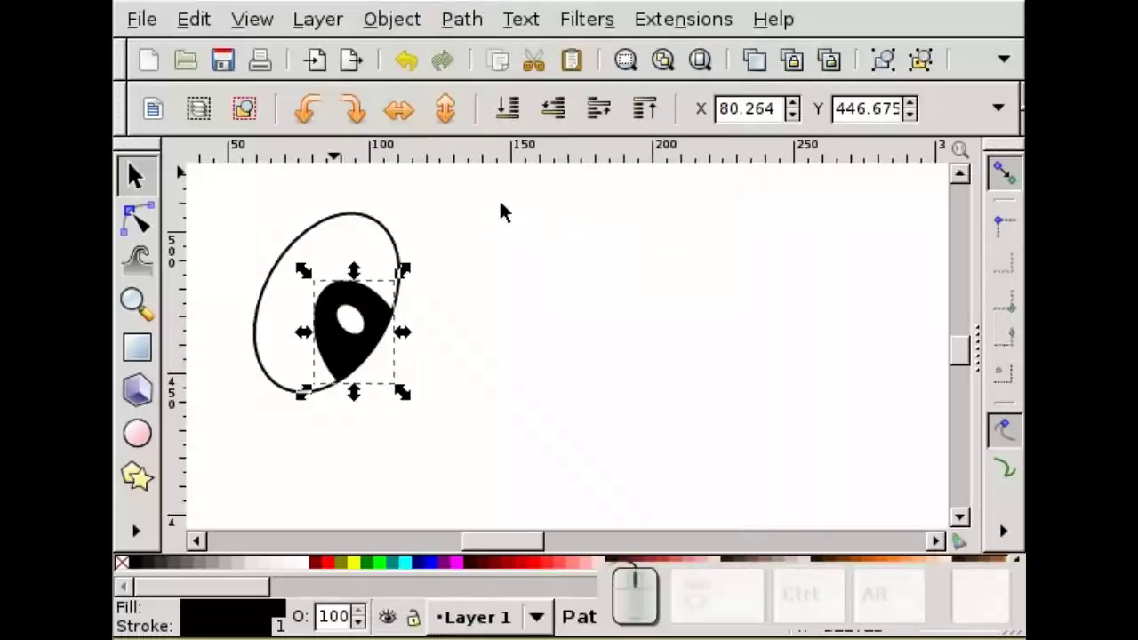
left_click(491, 228)
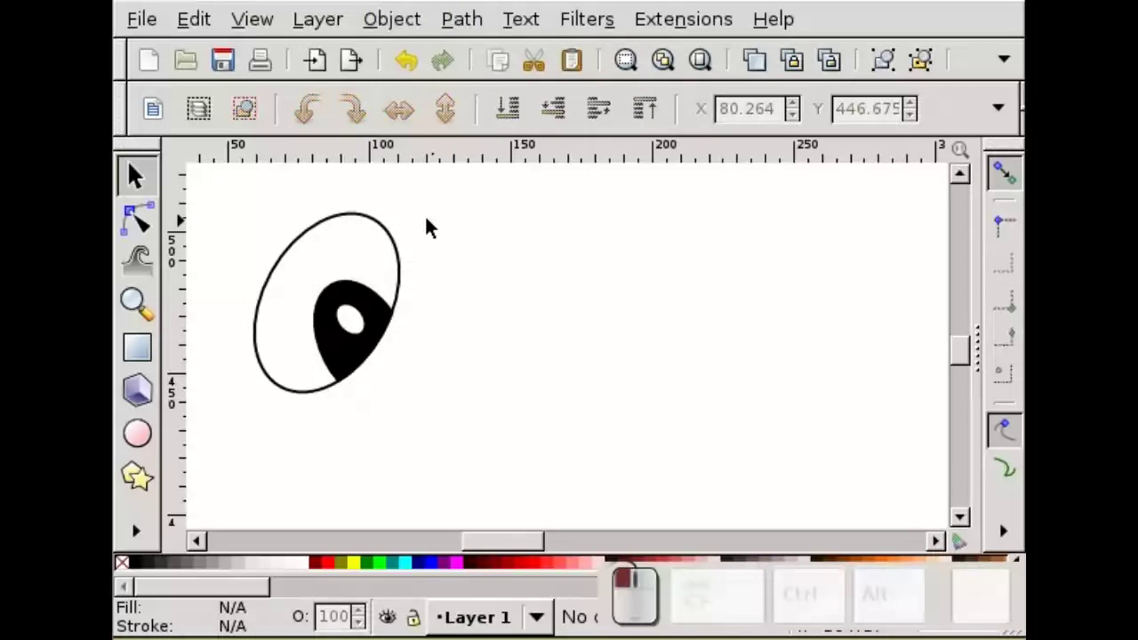
Duplicate the whole eye, flip it horizontally and nudge it with arrow keys to sit beside the original
left_click_drag(223, 192, 425, 357)
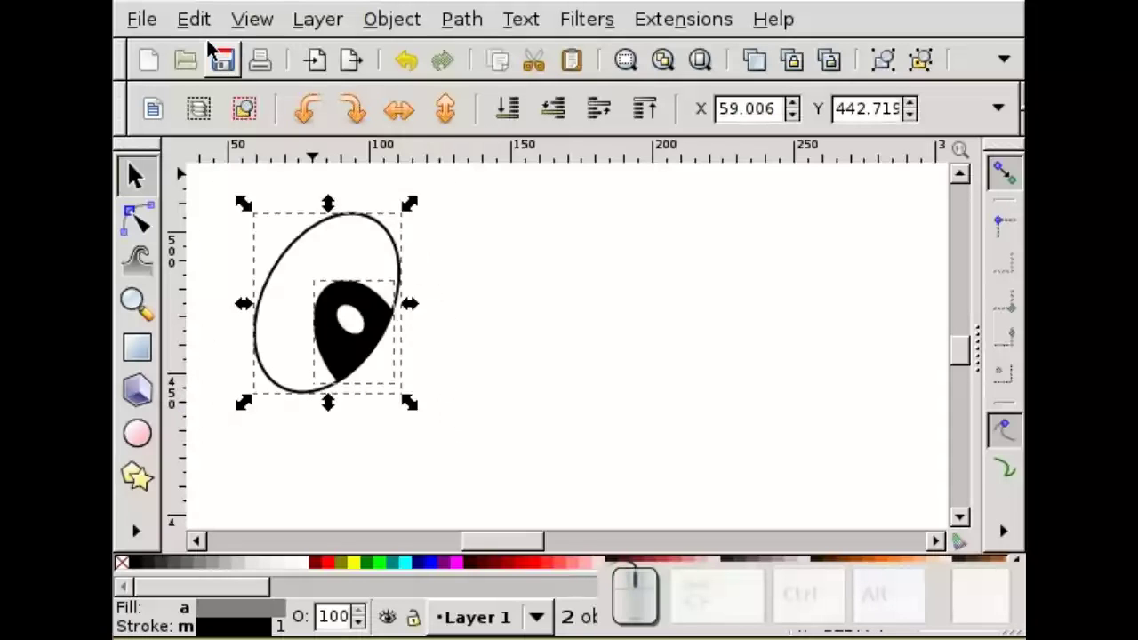
left_click(204, 30)
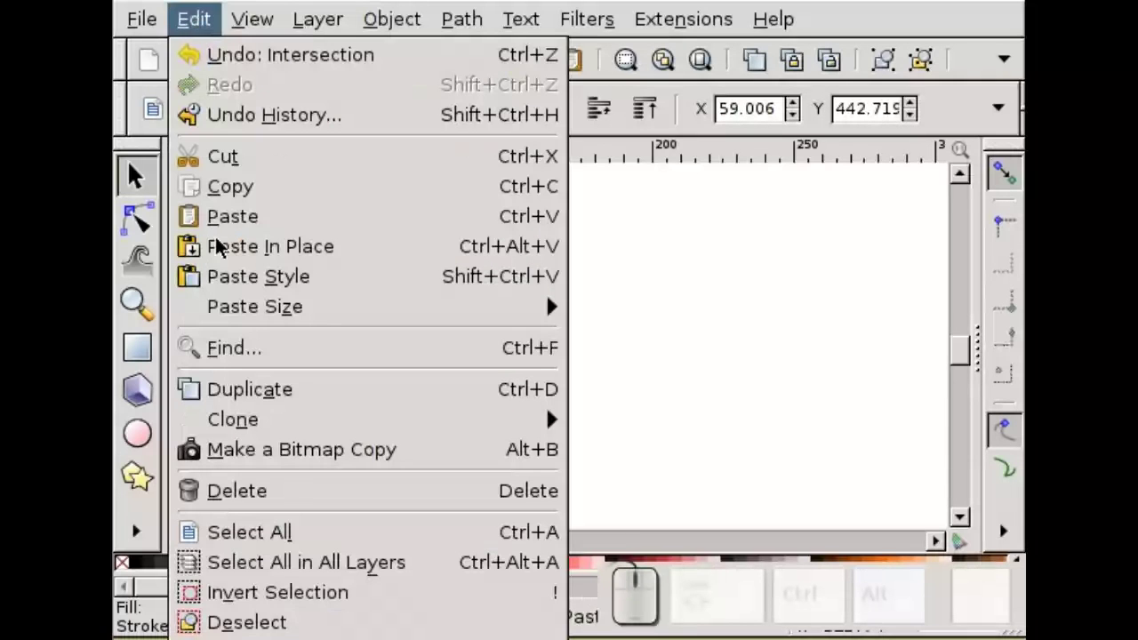
left_click(258, 402)
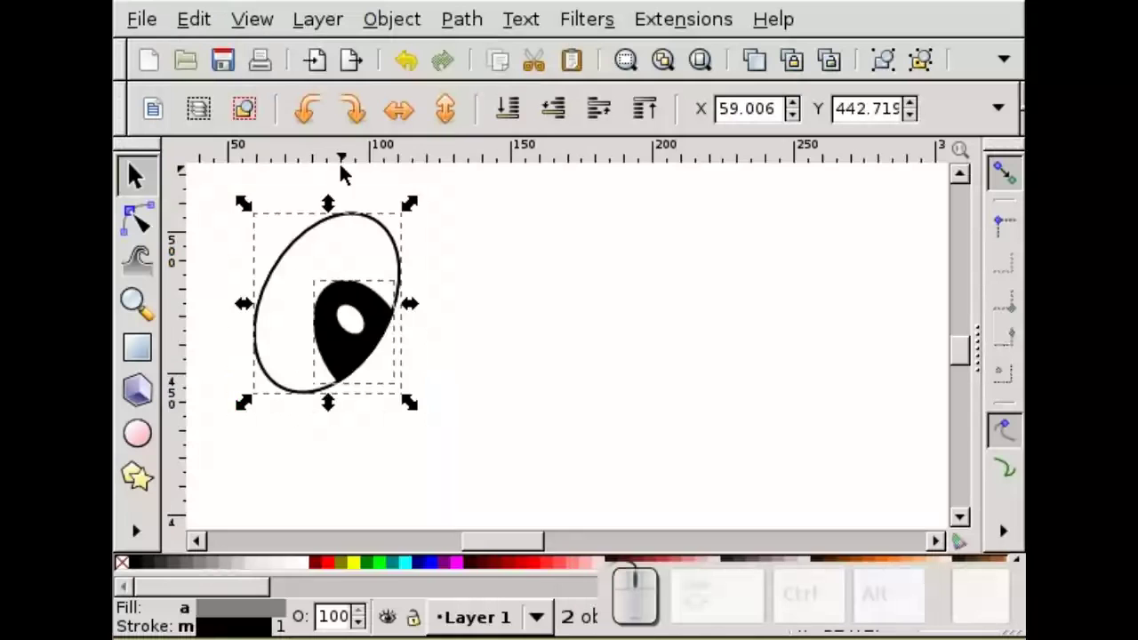
left_click(404, 125)
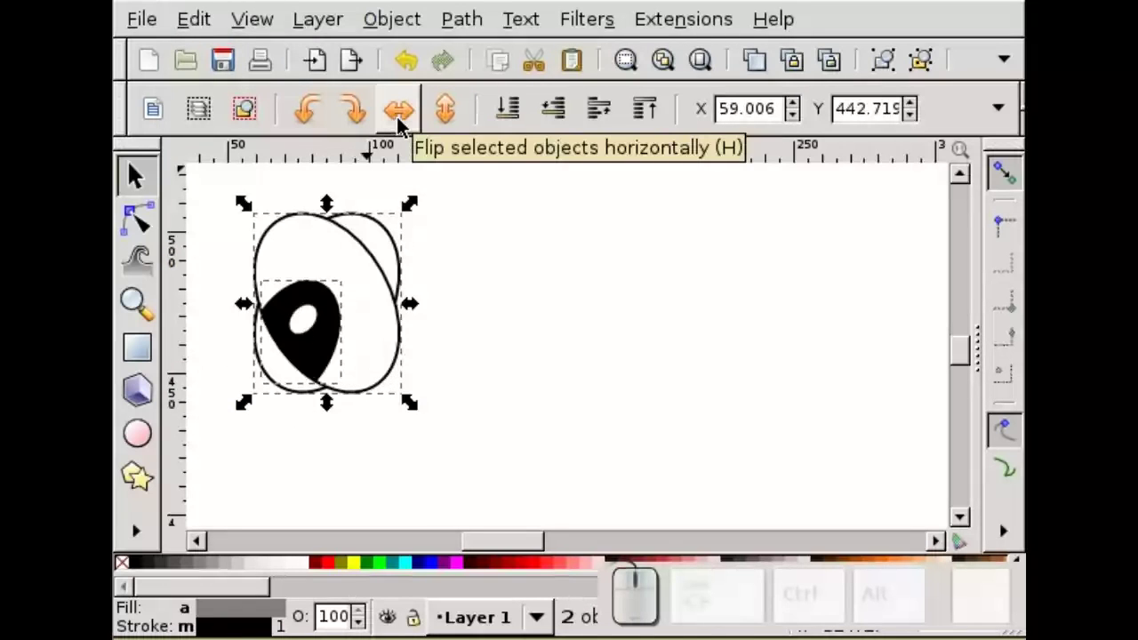
key("Right")
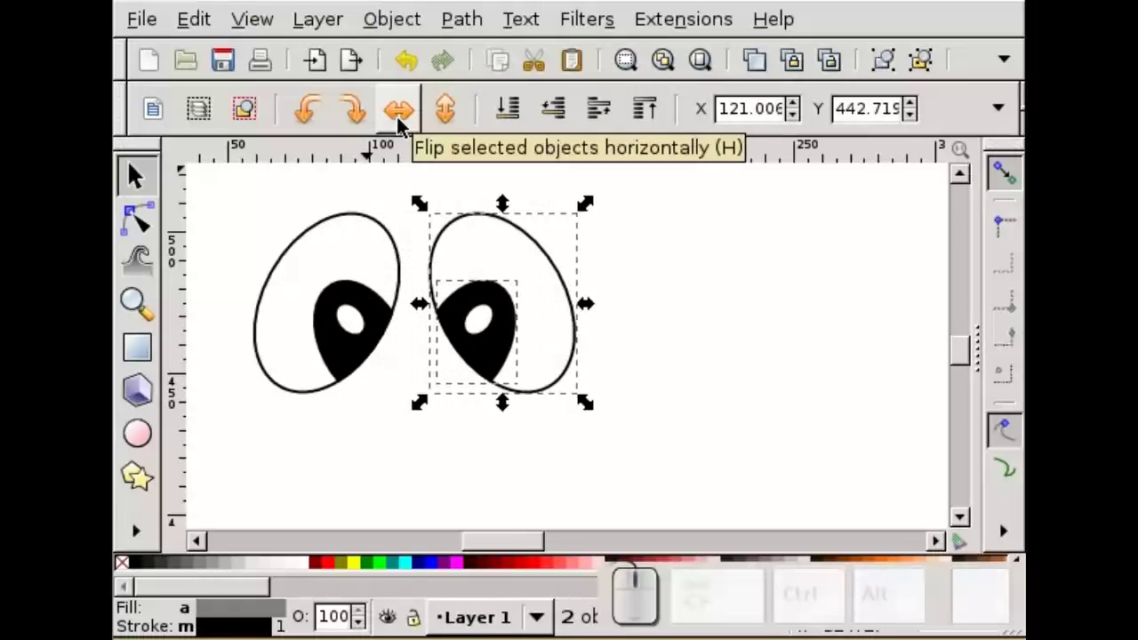
key("Left")
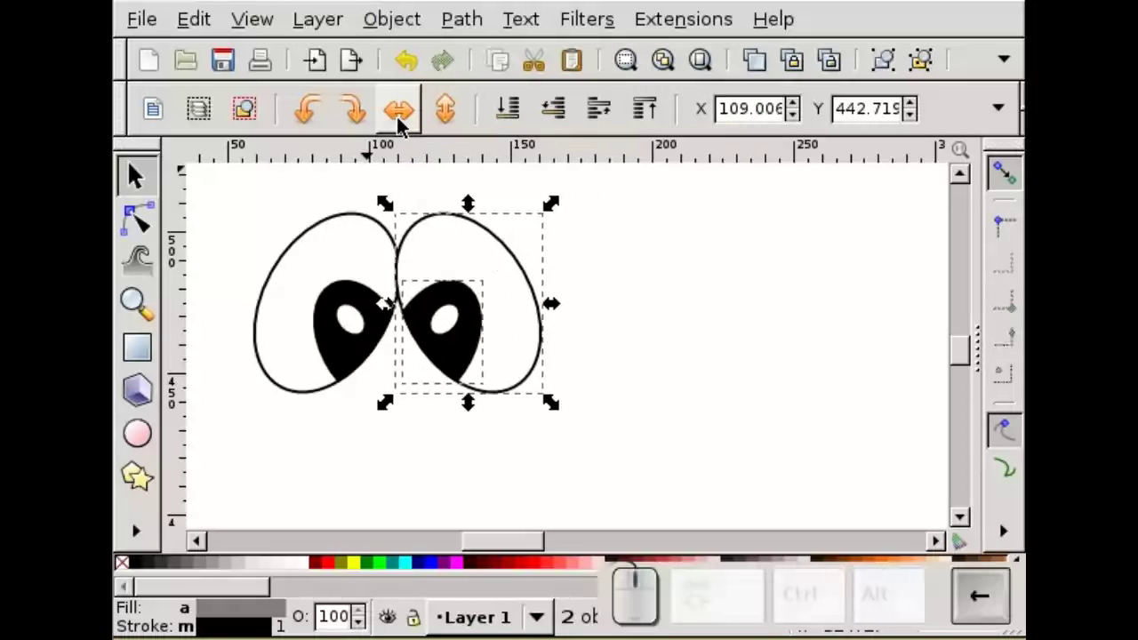